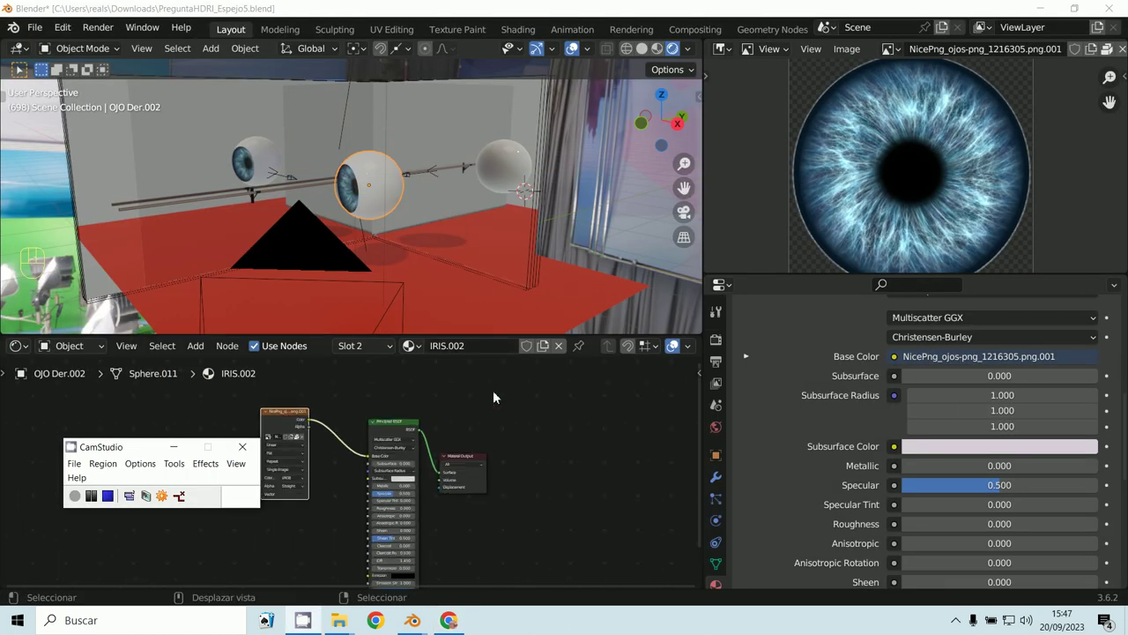
Step: Switch the node editor from Object to World shaders and frame the world nodes
left_click_drag(65, 352, 73, 393)
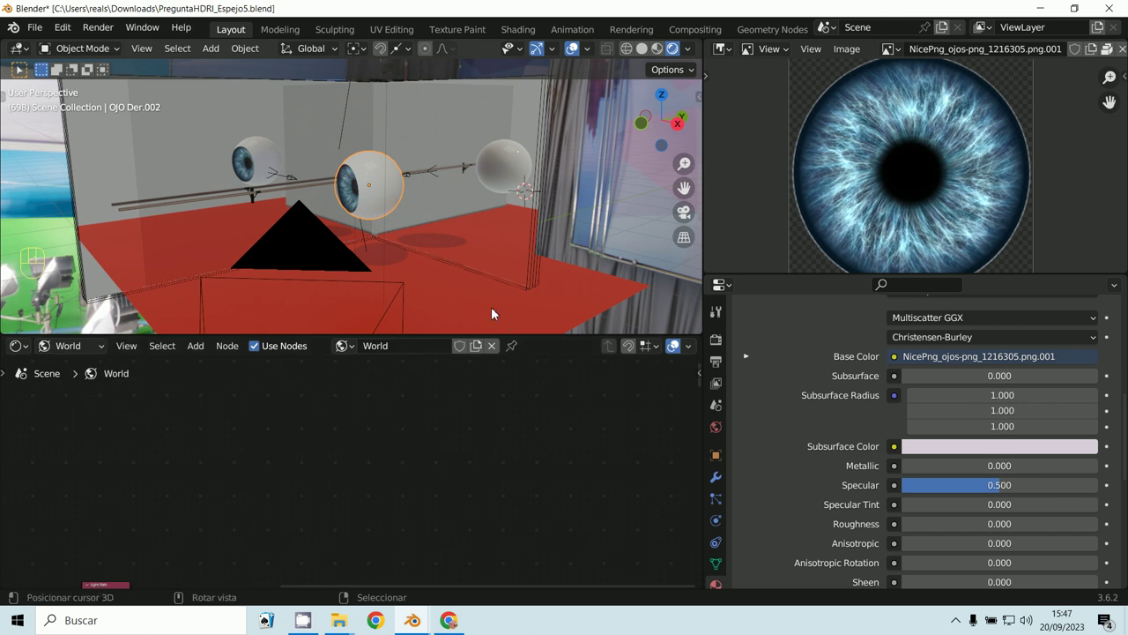
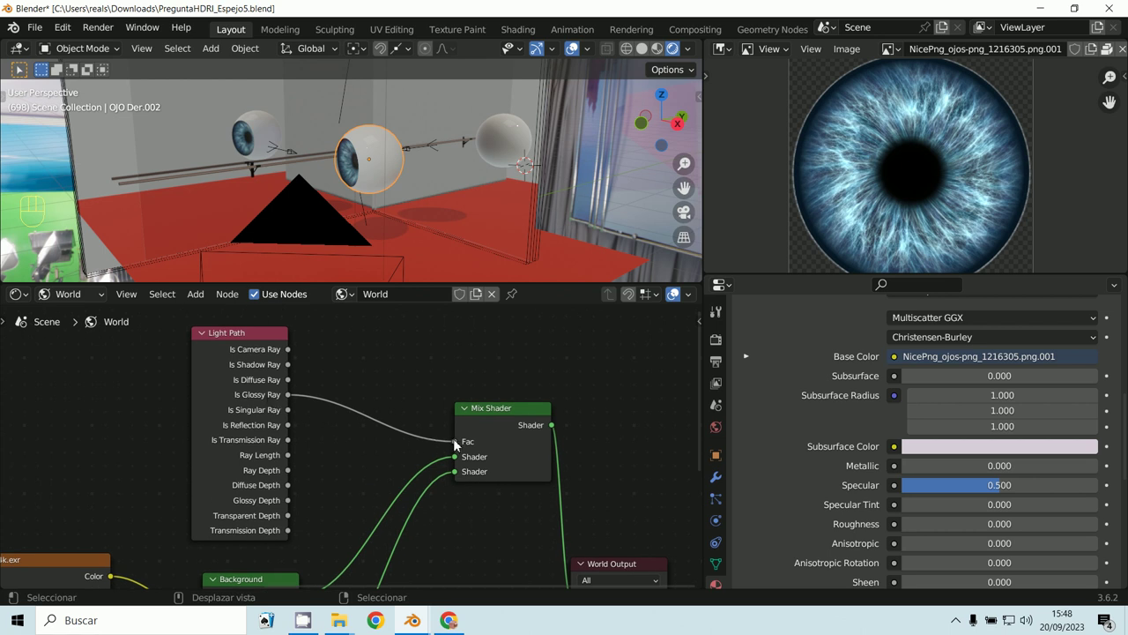
left_click_drag(367, 439, 369, 404)
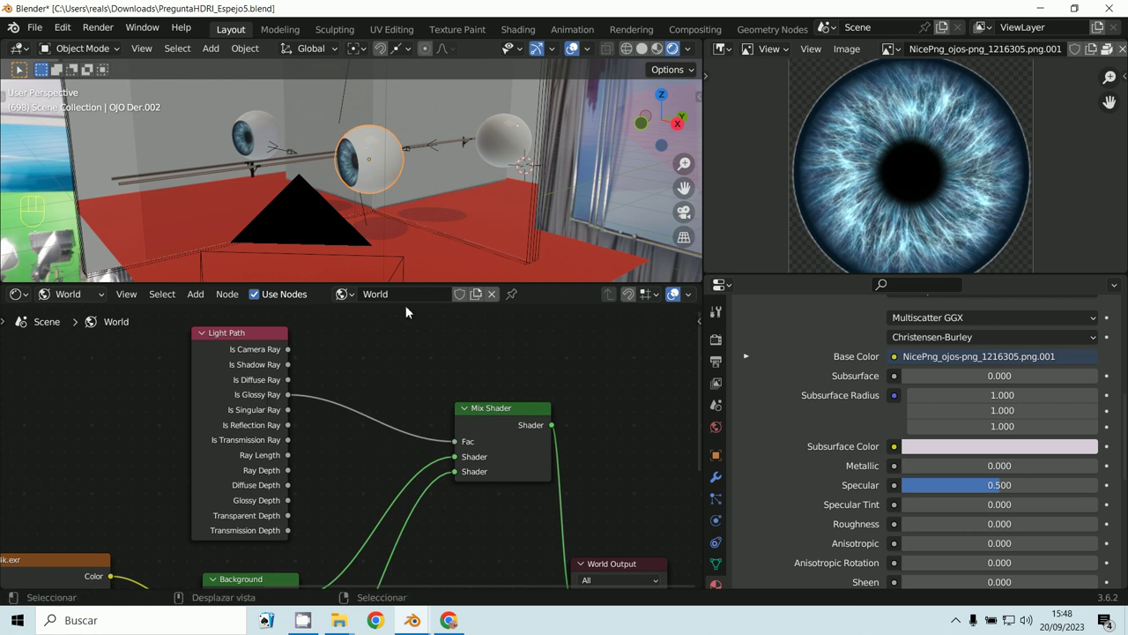
right_click(385, 380)
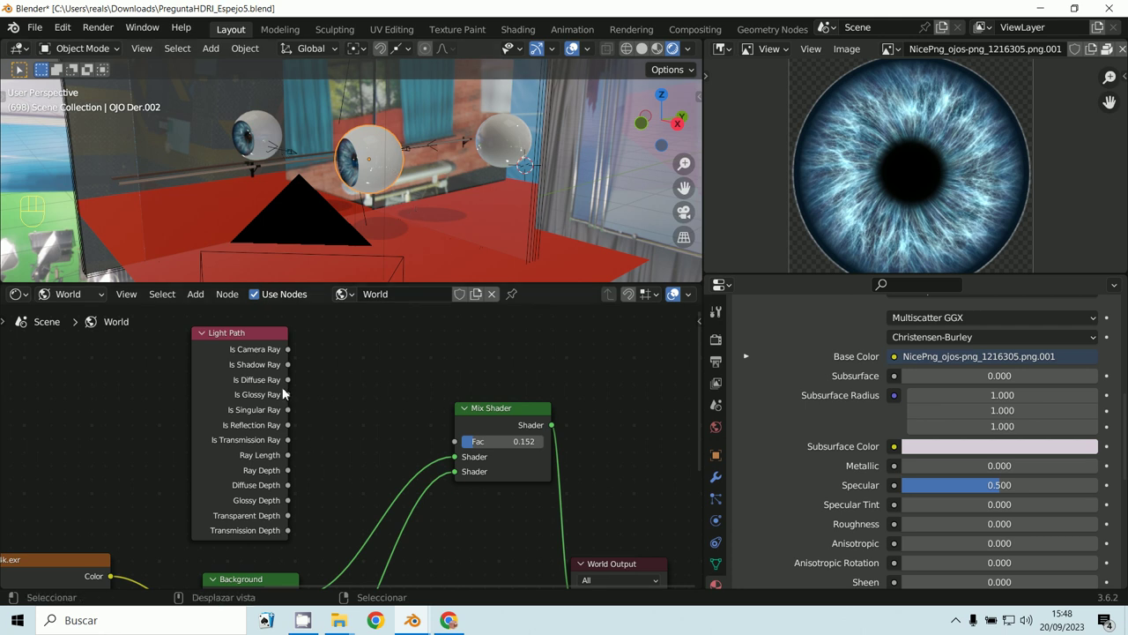
left_click_drag(362, 434, 475, 449)
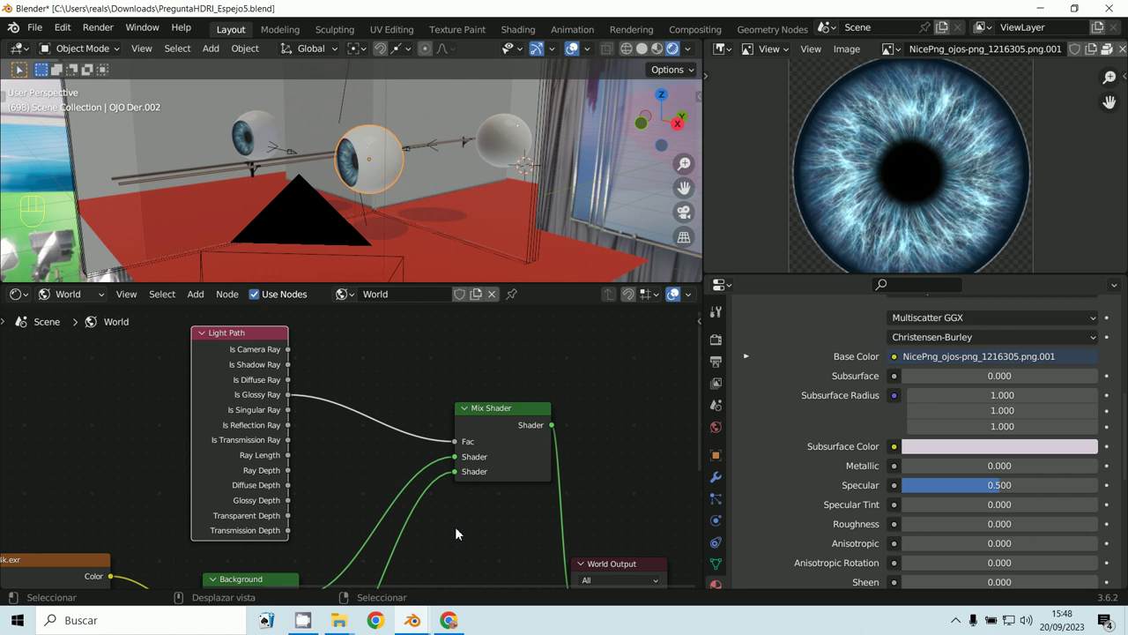
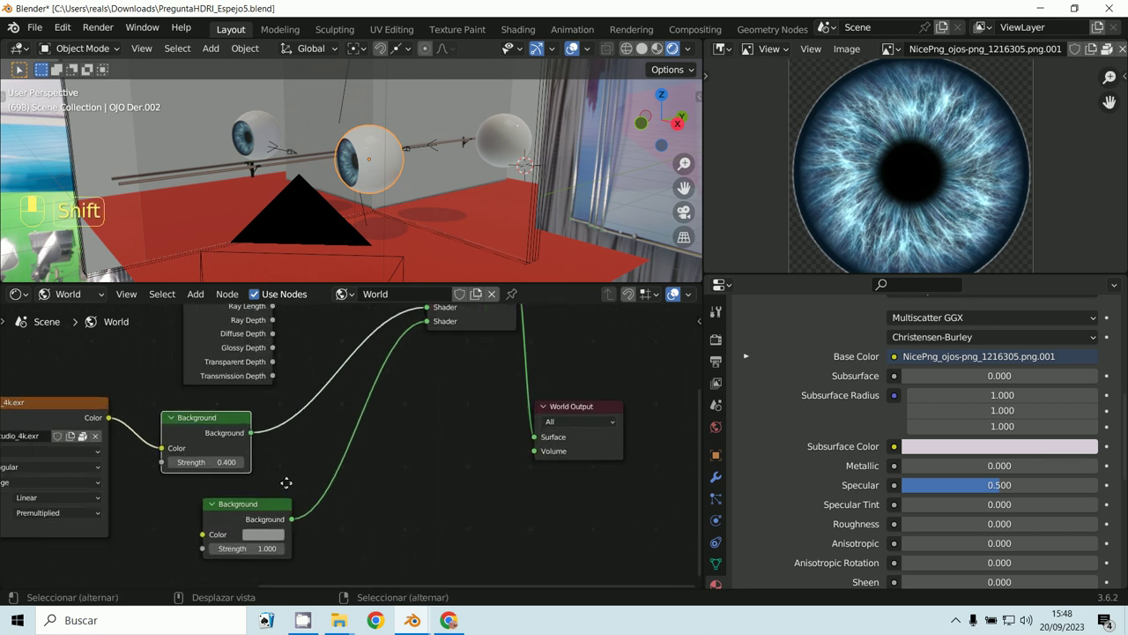
middle_click(275, 500)
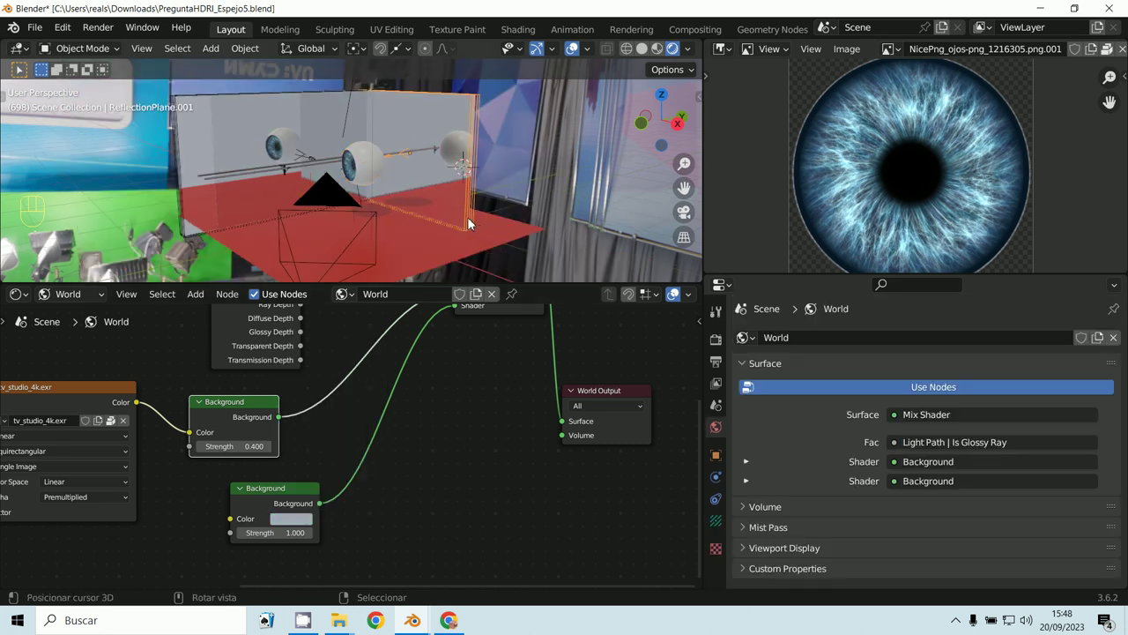
Step: Select the mirror plane, orbit the scene and frame the eye close up through the camera
left_click(721, 529)
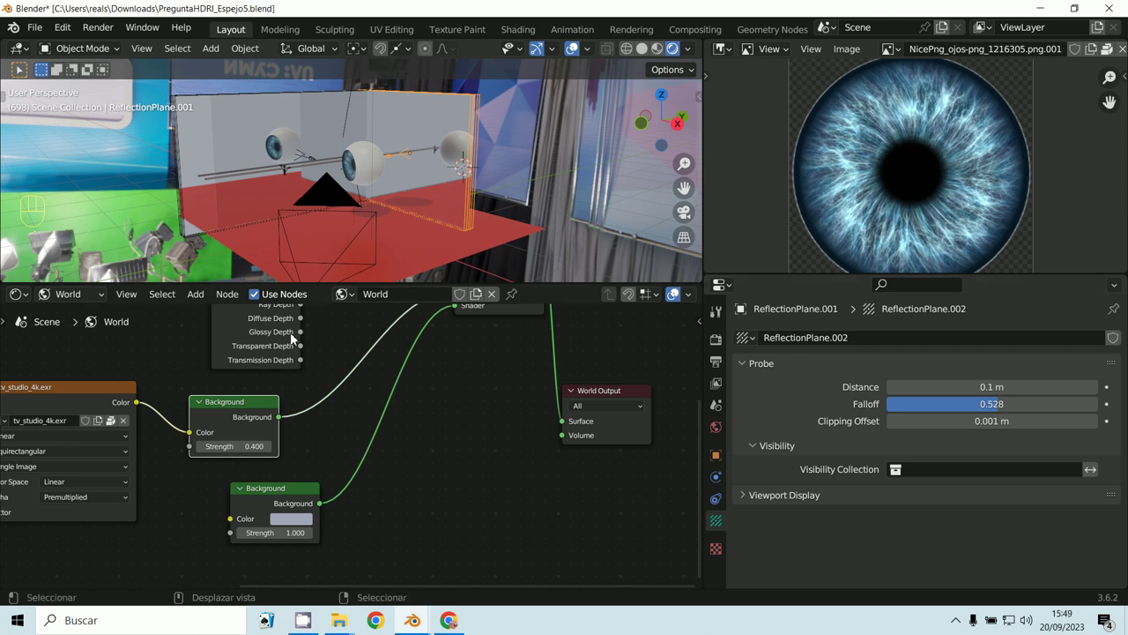
left_click_drag(400, 212, 414, 179)
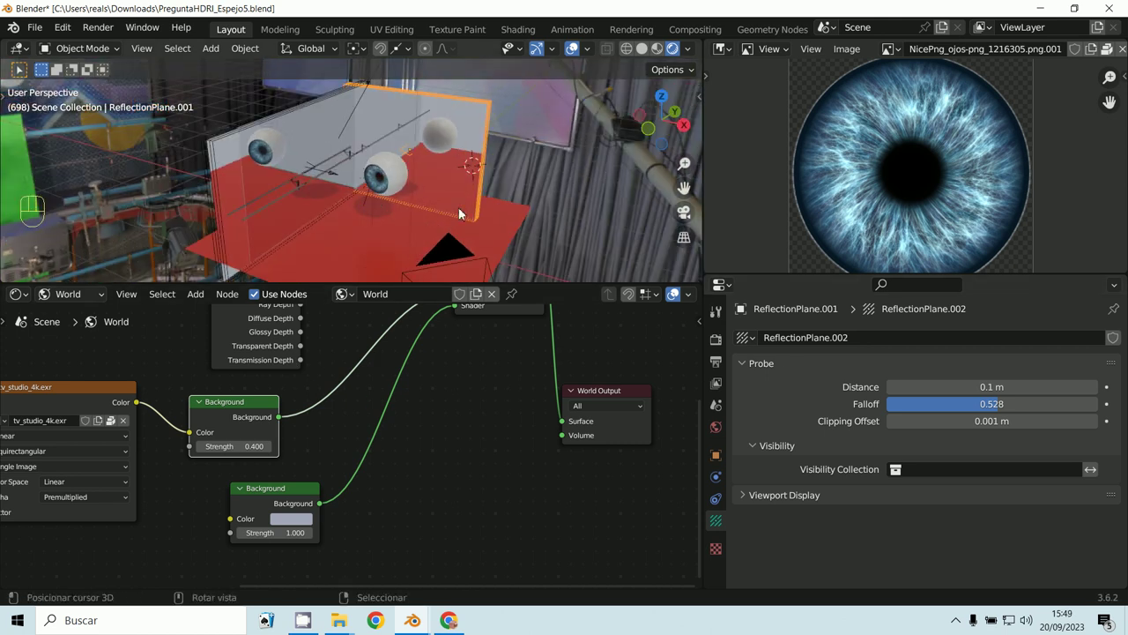
middle_click(469, 244)
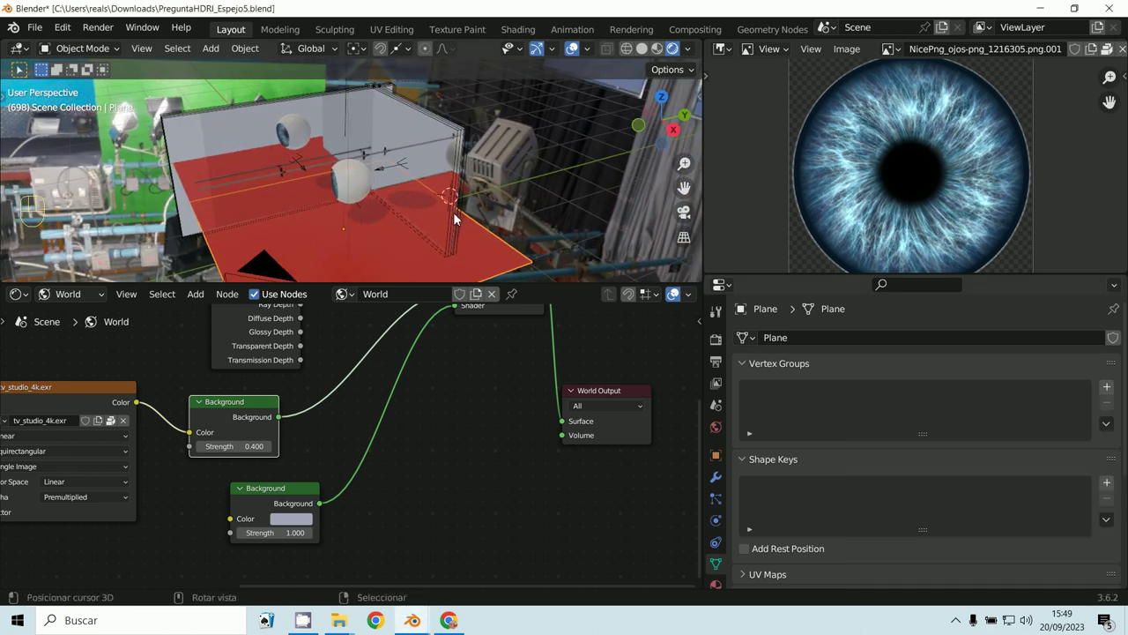
left_click_drag(458, 231, 391, 180)
middle_click(281, 139)
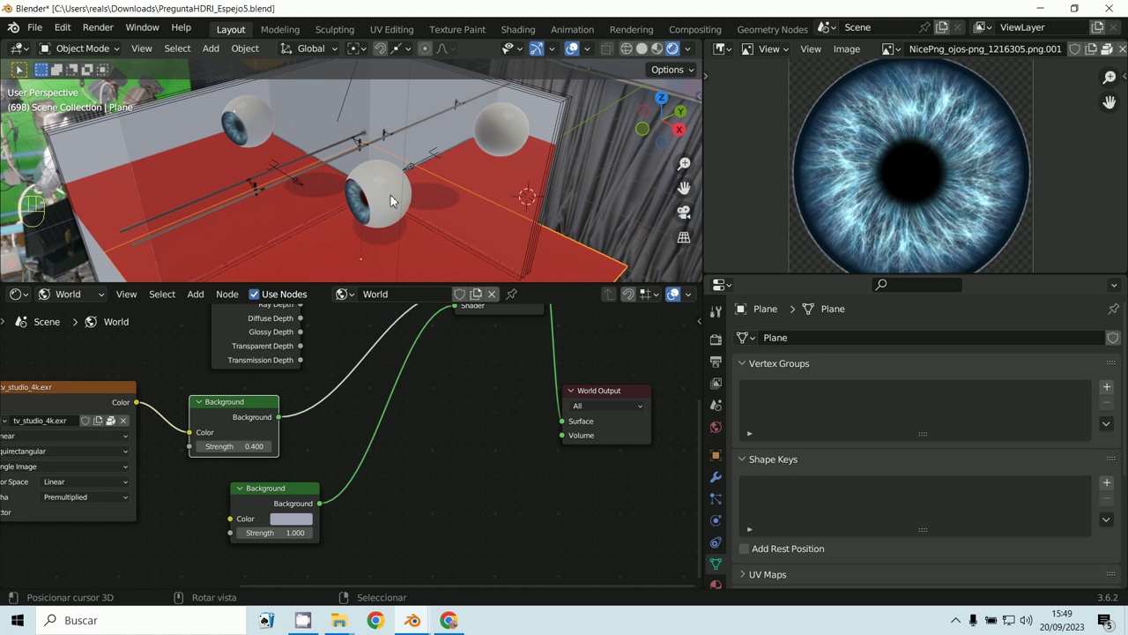
middle_click(444, 192)
key("KP_0")
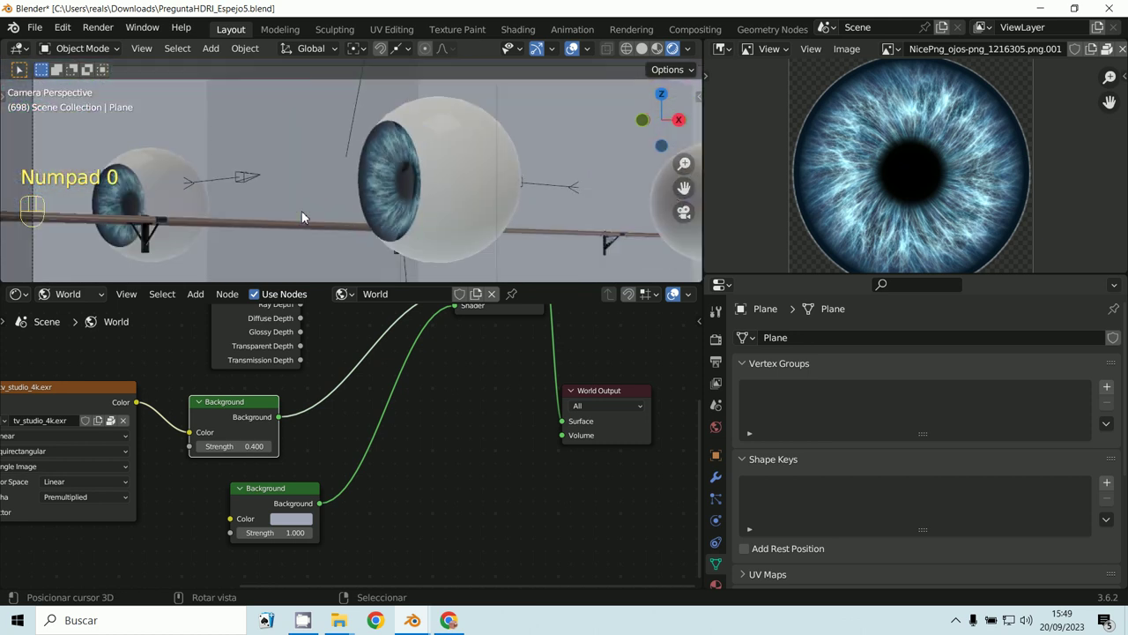
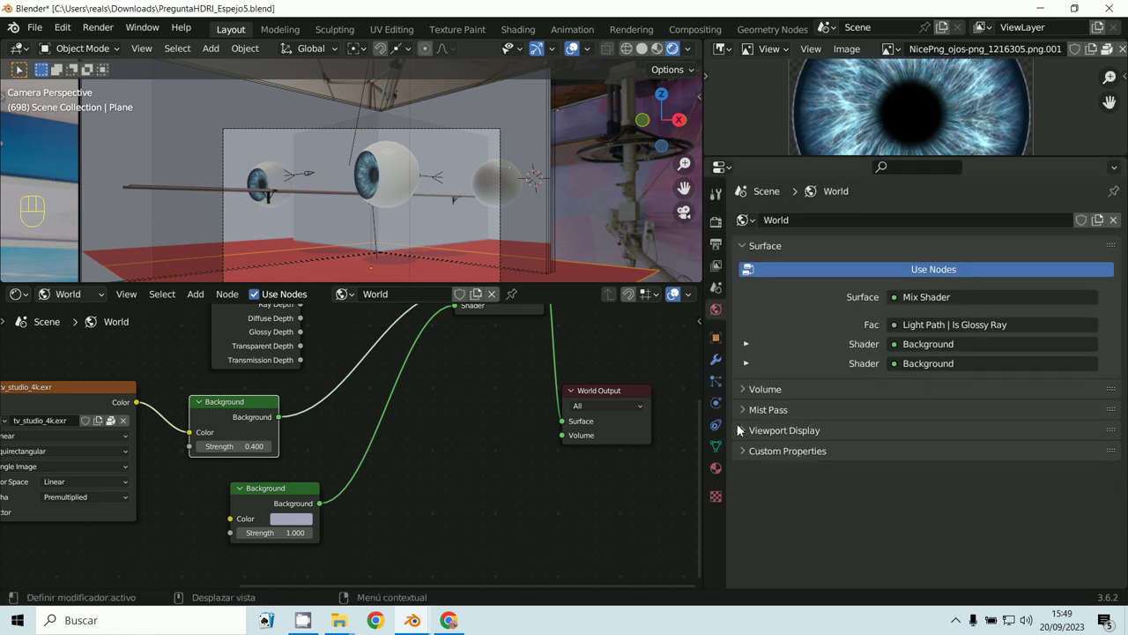
Step: Enable Transparent under Film in the render settings
left_click(720, 230)
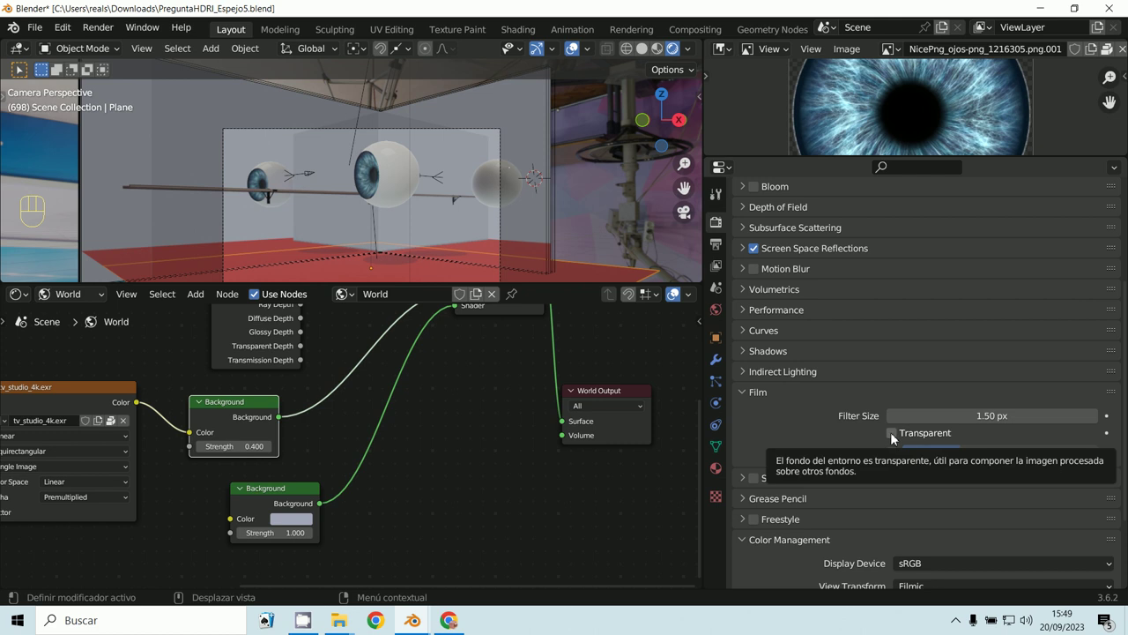
left_click(896, 439)
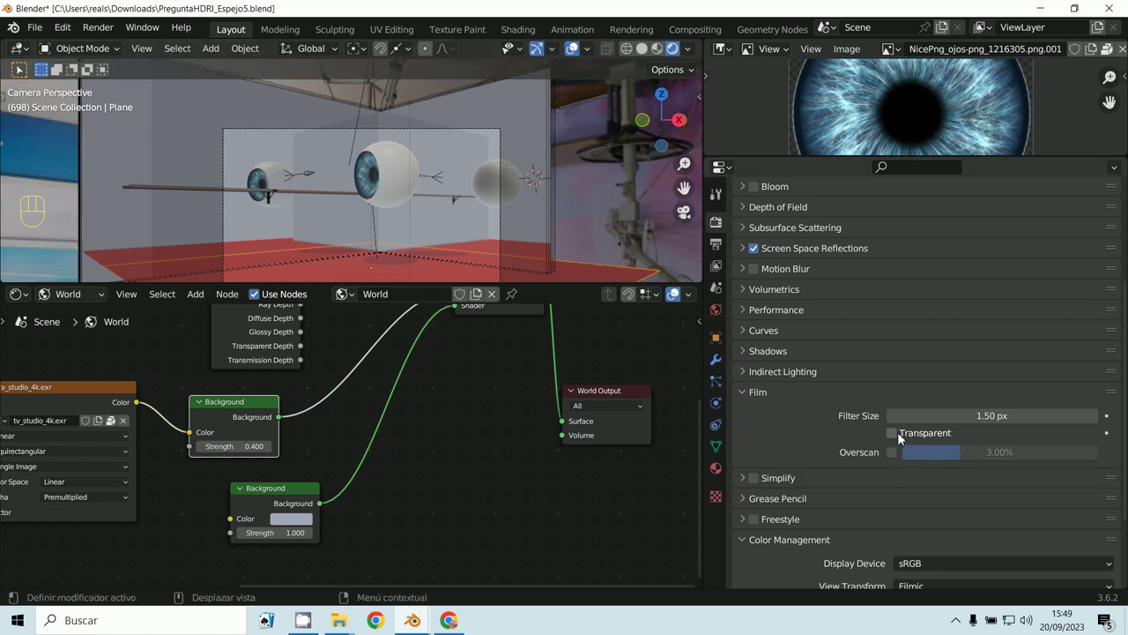
left_click(902, 438)
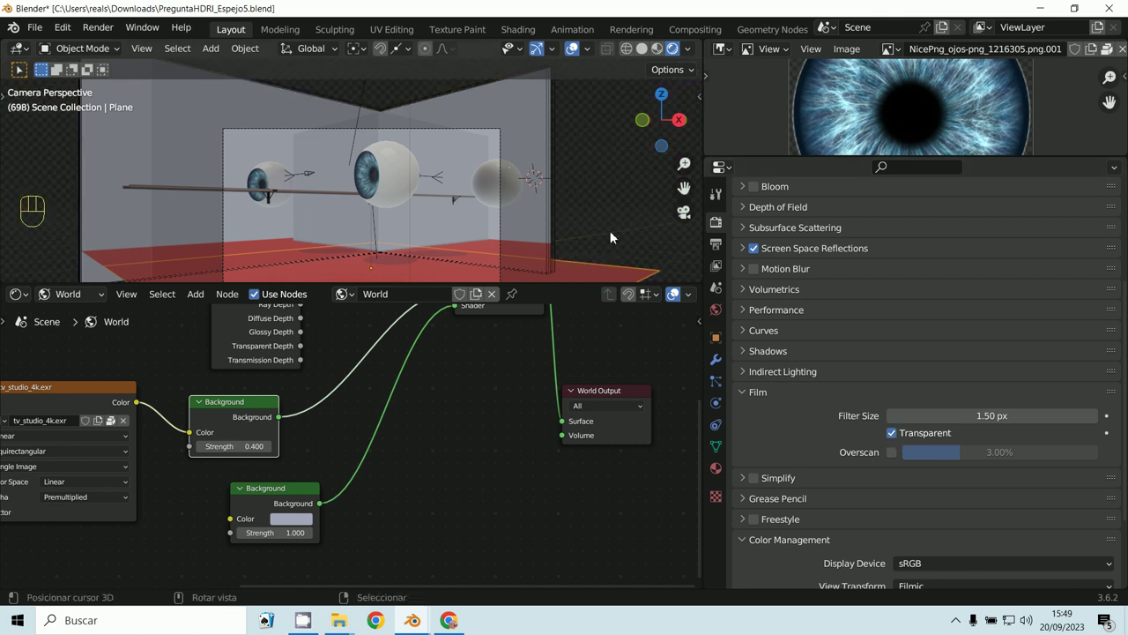
Step: Render the current frame of the eye scene
left_click(898, 433)
left_click(898, 433)
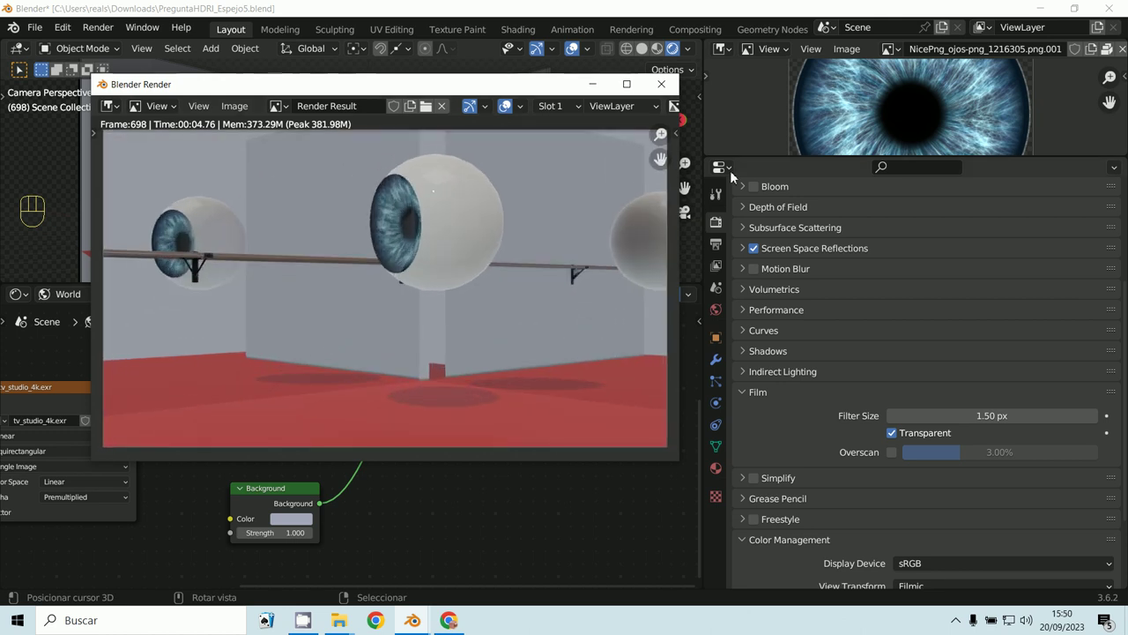
Step: Close the render result and tint the second Background shader's colour pink
middle_click(487, 442)
middle_click(454, 442)
left_click_drag(265, 402, 404, 470)
middle_click(417, 475)
left_click(347, 474)
left_click(286, 493)
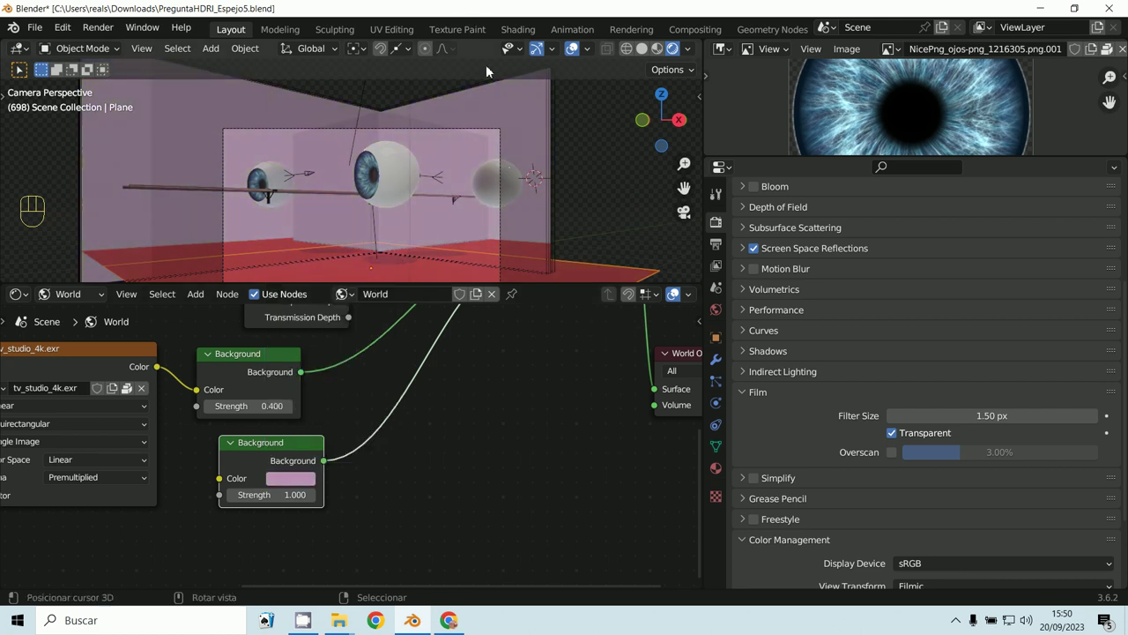
Step: Restore the plain Background shader's colour to blue-grey
middle_click(384, 481)
left_click(319, 522)
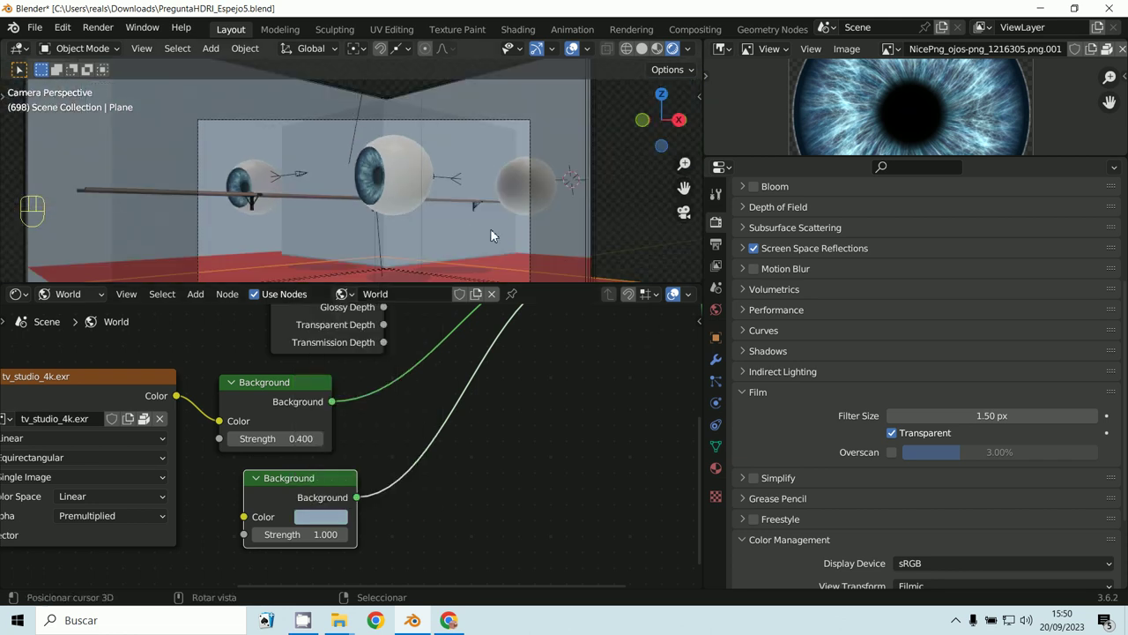
middle_click(460, 77)
middle_click(523, 98)
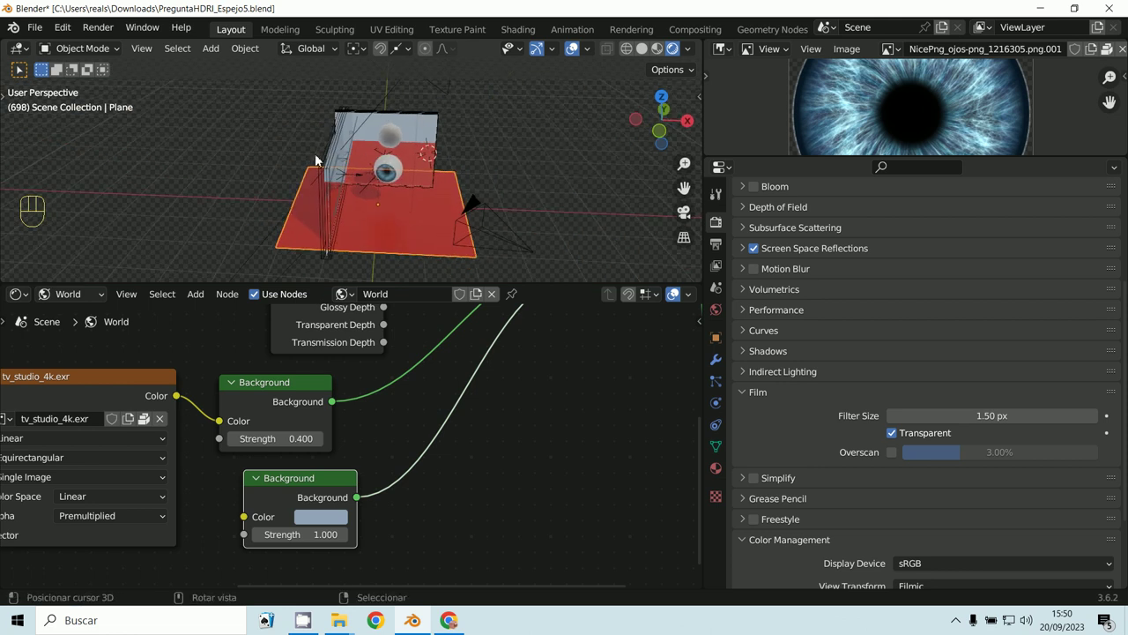
Step: Orbit the scene and select the right eye, showing its IRIS.002 material nodes
left_click_drag(490, 216, 434, 205)
middle_click(452, 204)
middle_click(483, 188)
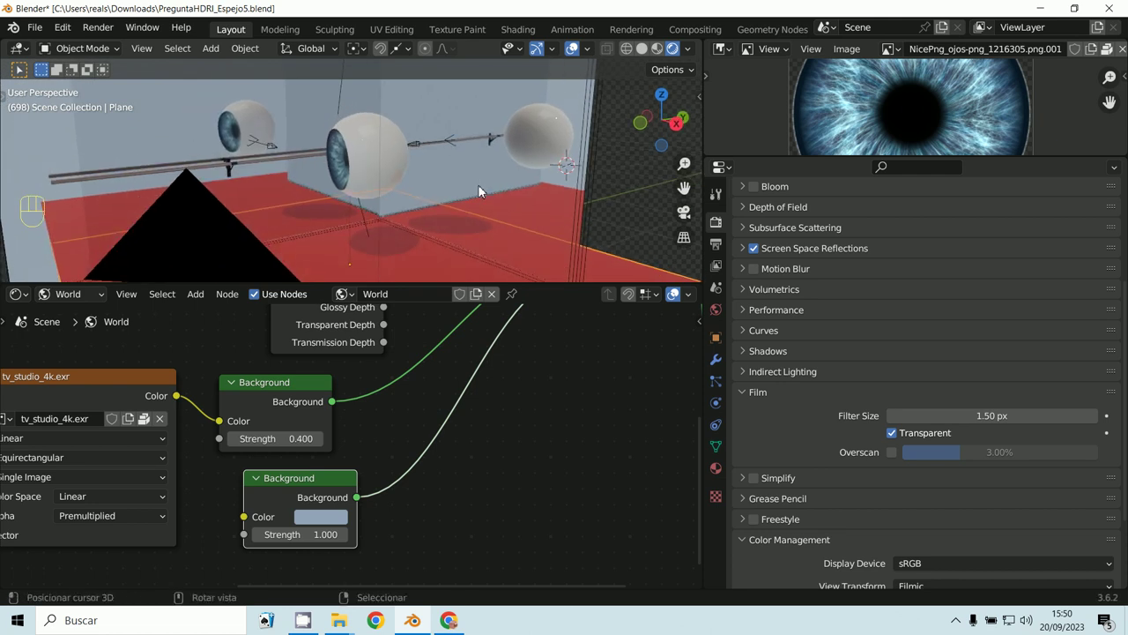
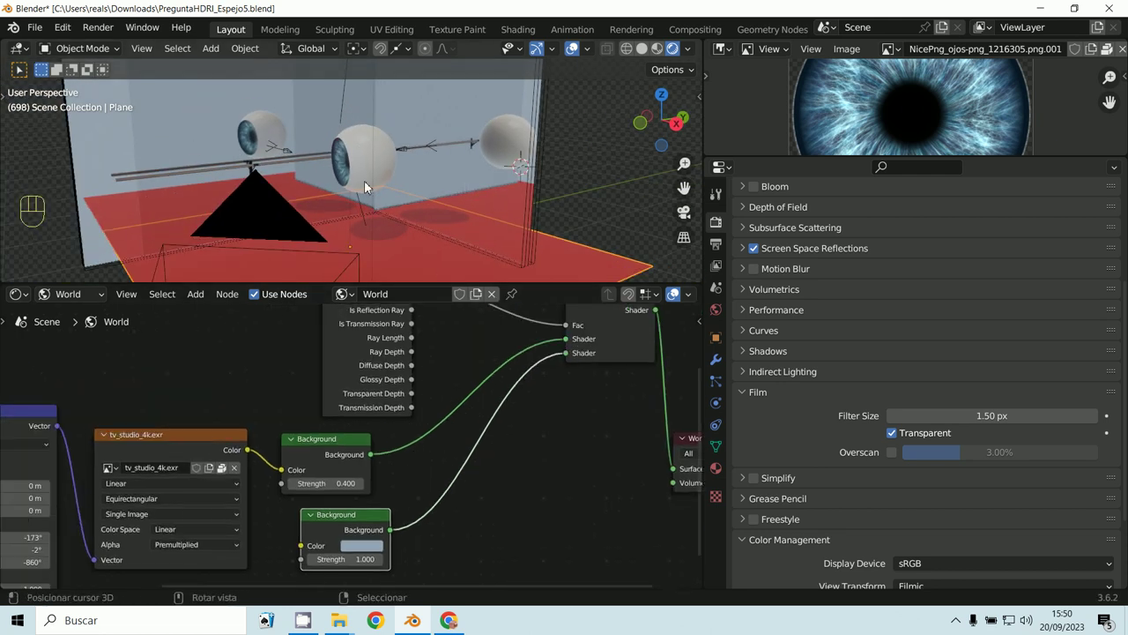
left_click_drag(87, 295, 113, 309)
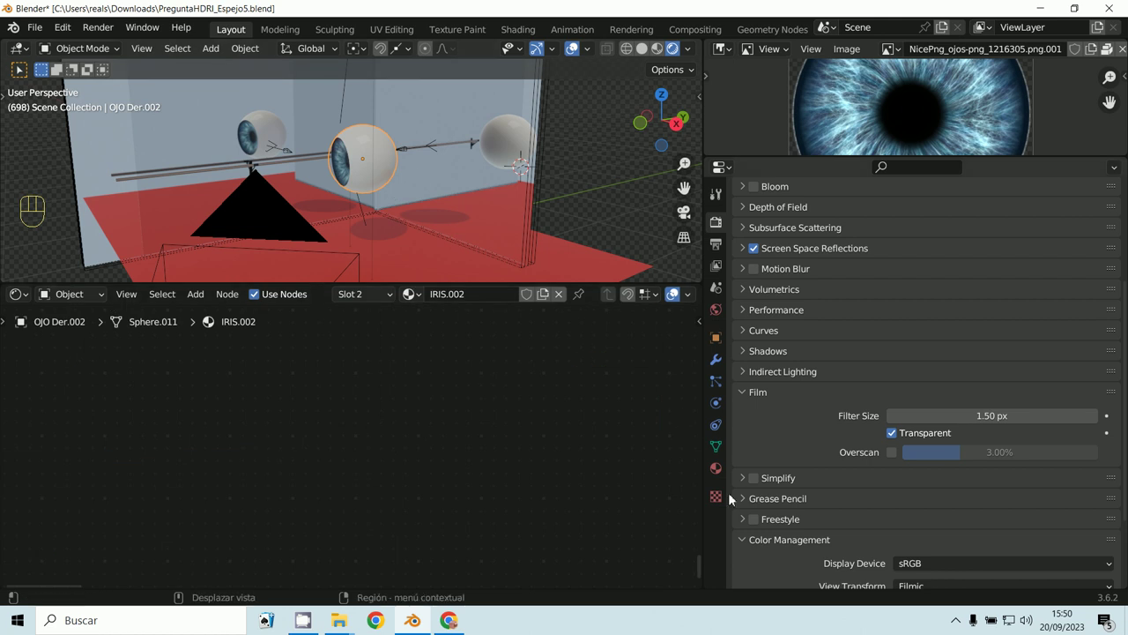
Step: Switch to the eye's Material.022 slot and set its Principled BSDF Alpha back to 1.0
left_click(722, 478)
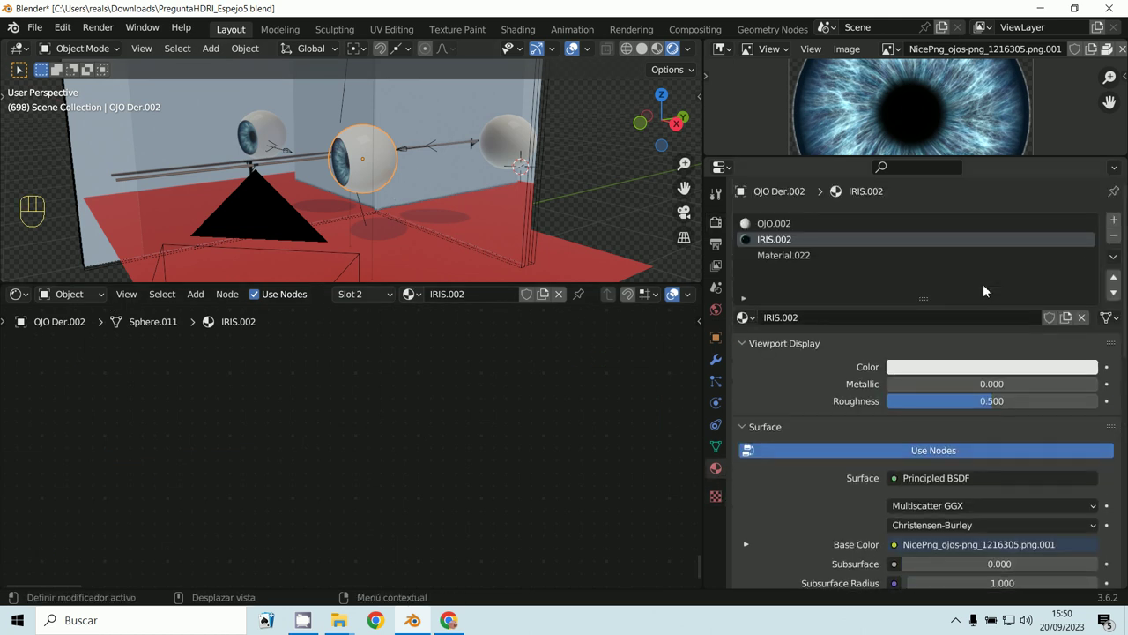
left_click(761, 268)
middle_click(290, 454)
middle_click(431, 449)
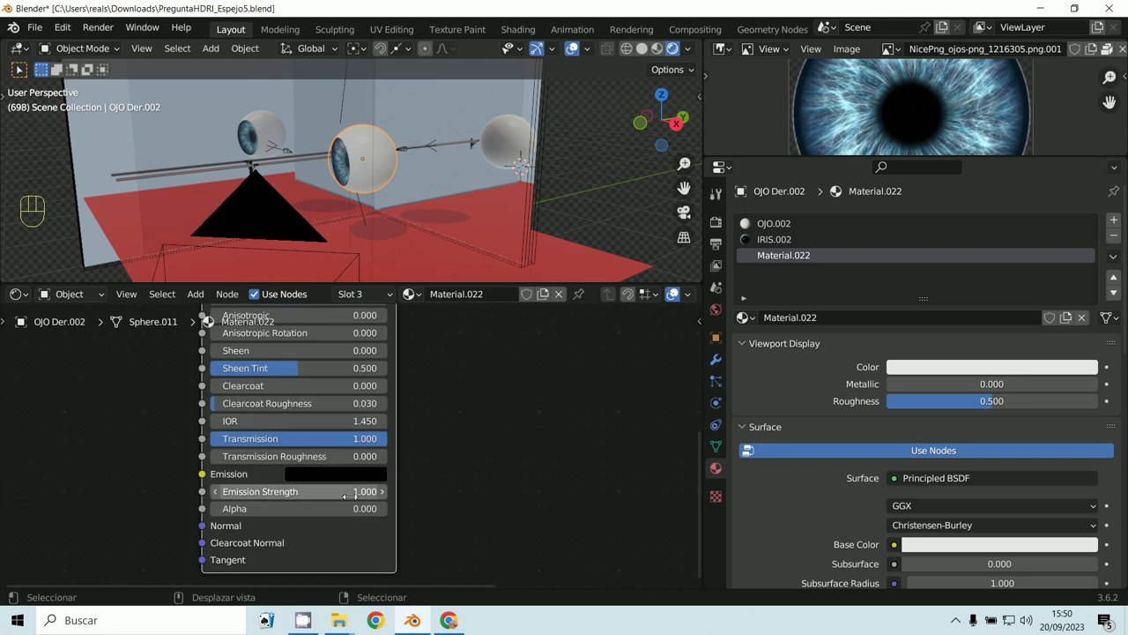
left_click(648, 371)
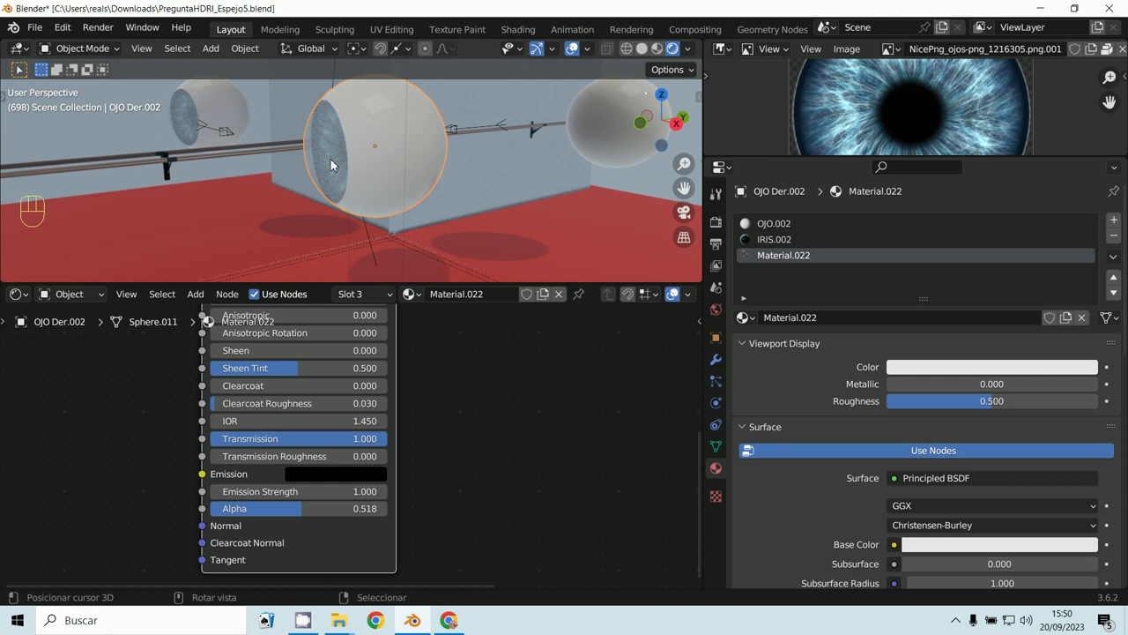
left_click(618, 373)
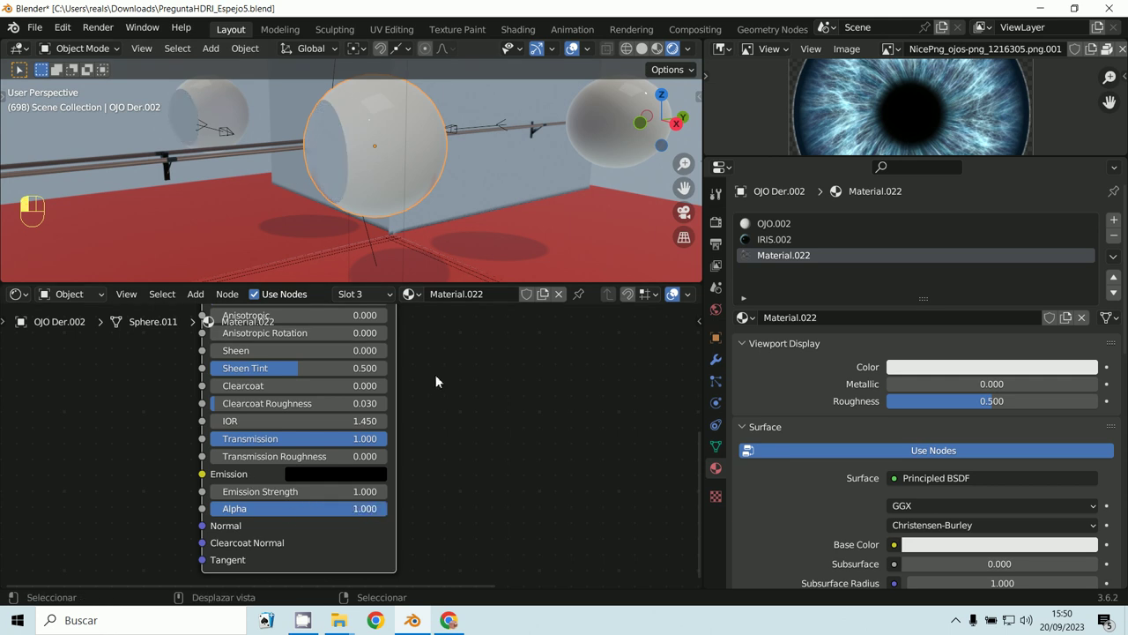
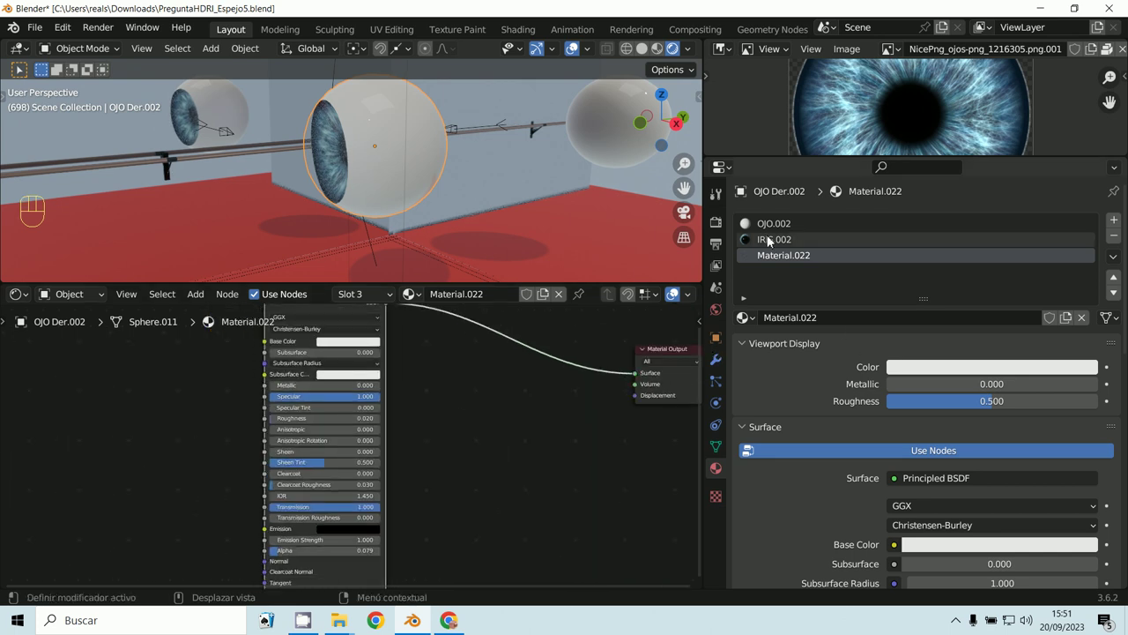
Step: Switch through IRIS.002 to the OJO.002 material and zoom out to see all its nodes
middle_click(472, 466)
middle_click(477, 449)
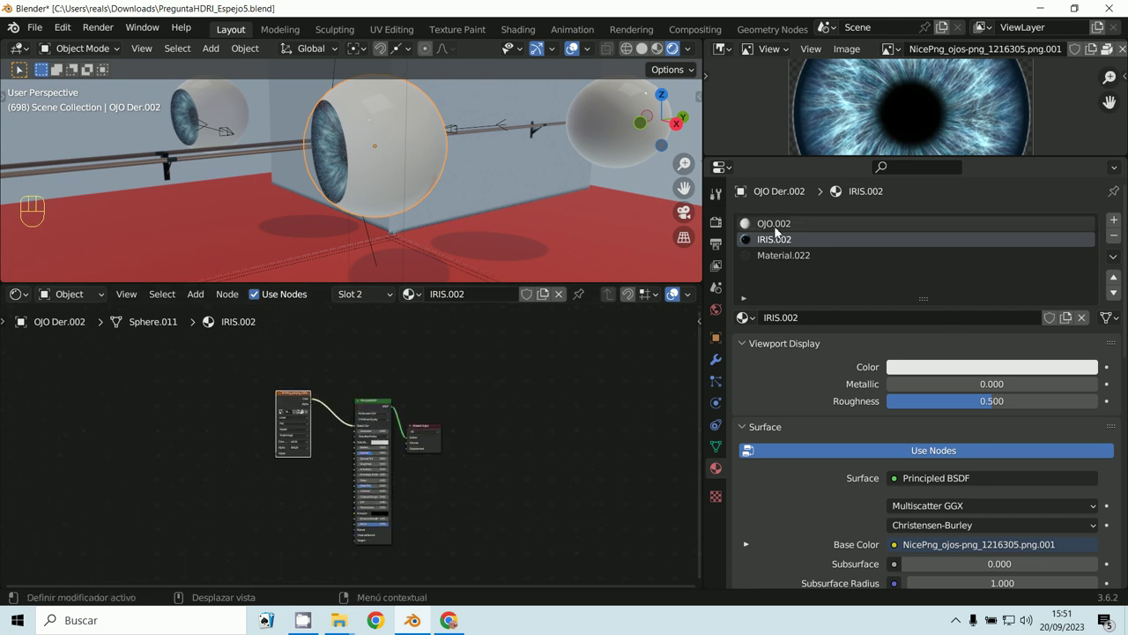
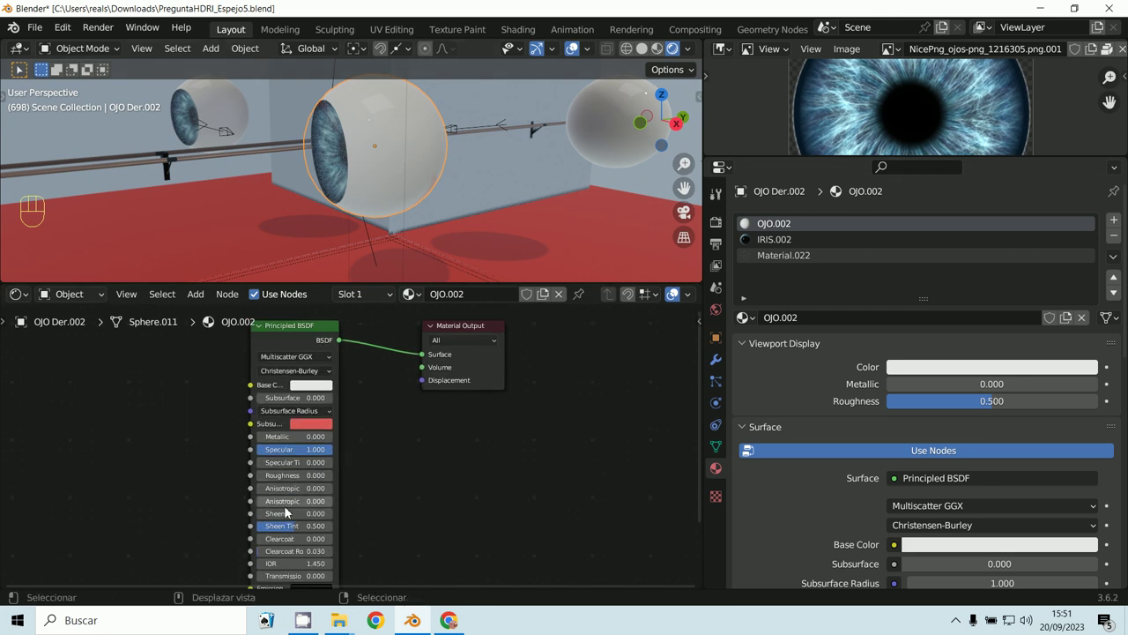
left_click_drag(298, 487, 368, 470)
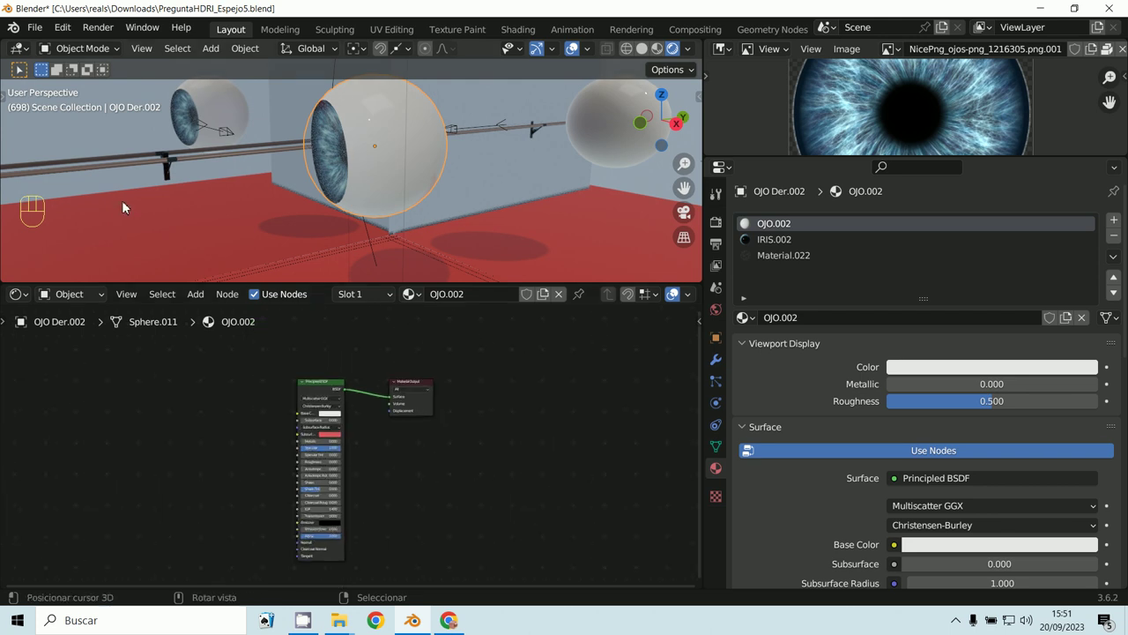